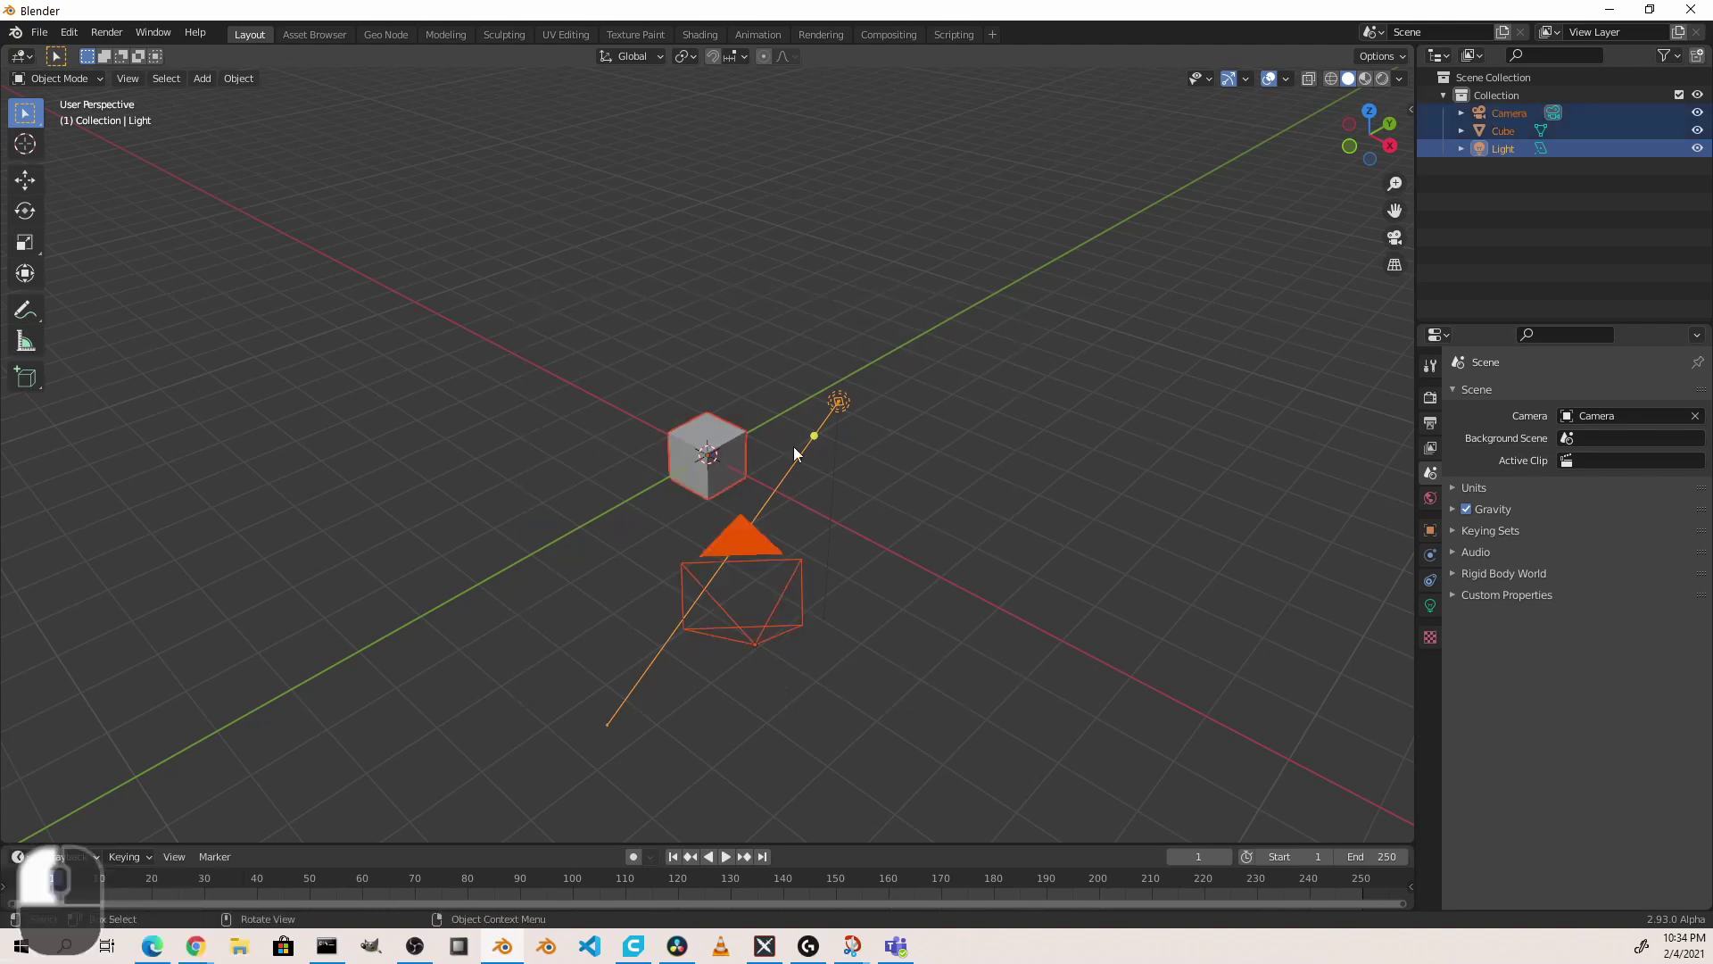
Step: Delete the default cube, camera and light, then add a single plane mesh
key("x")
left_click(797, 456)
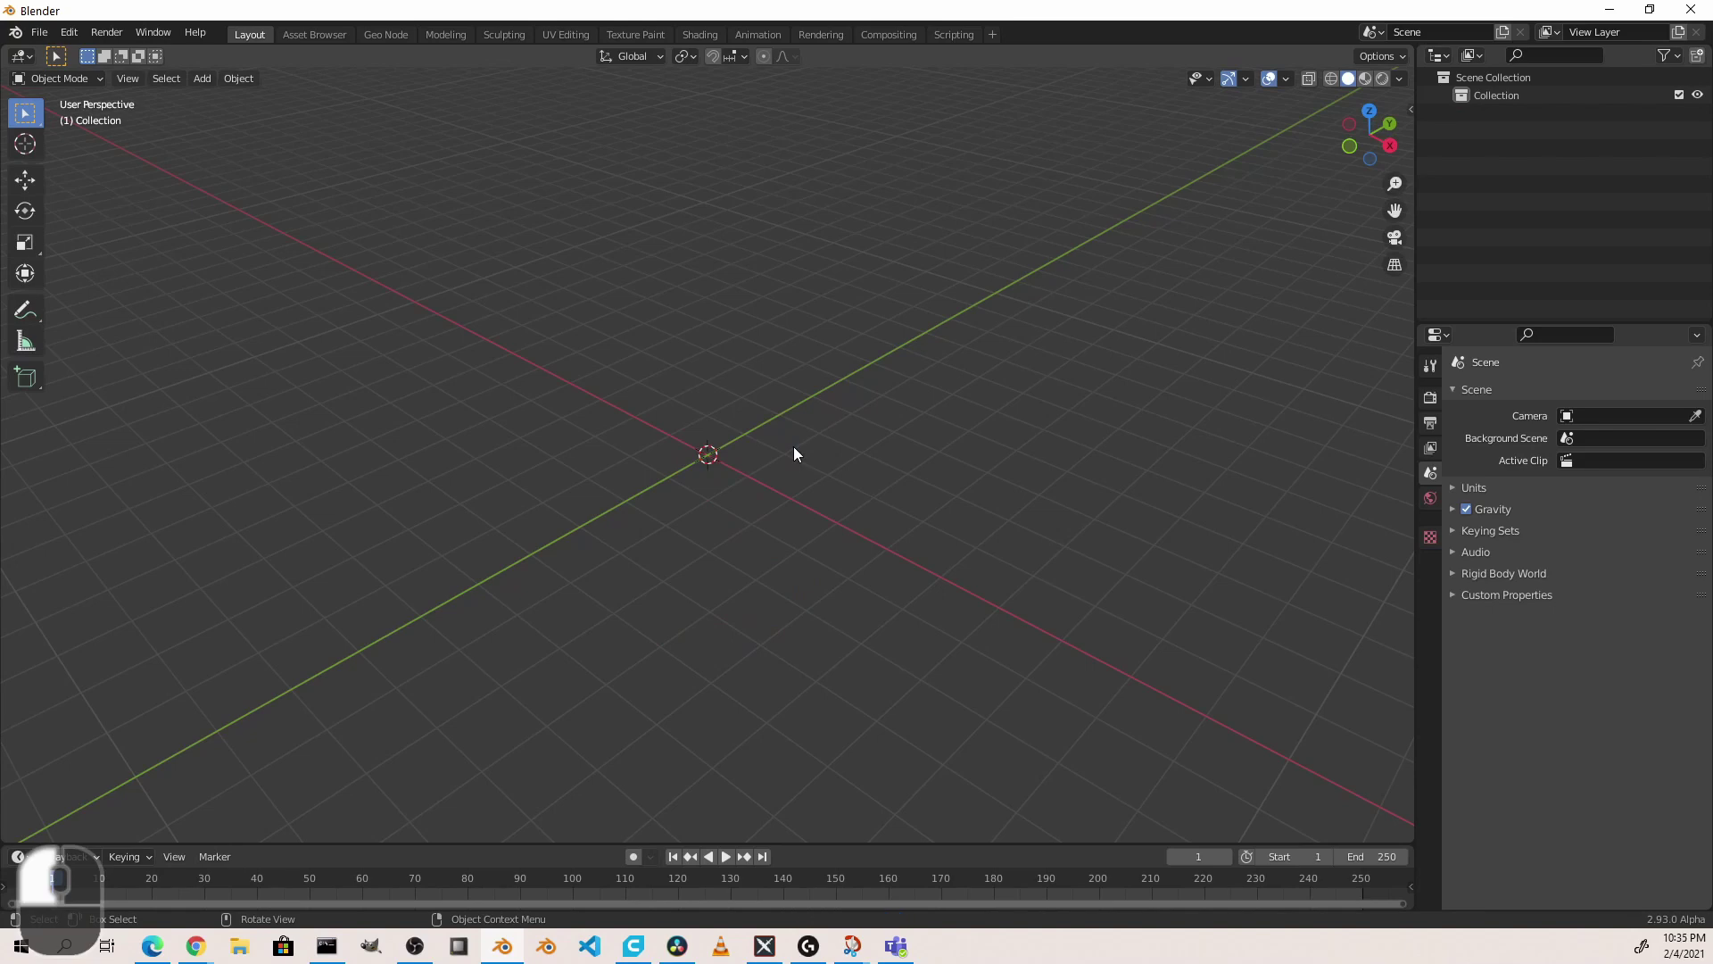
key("shift+a")
left_click(885, 438)
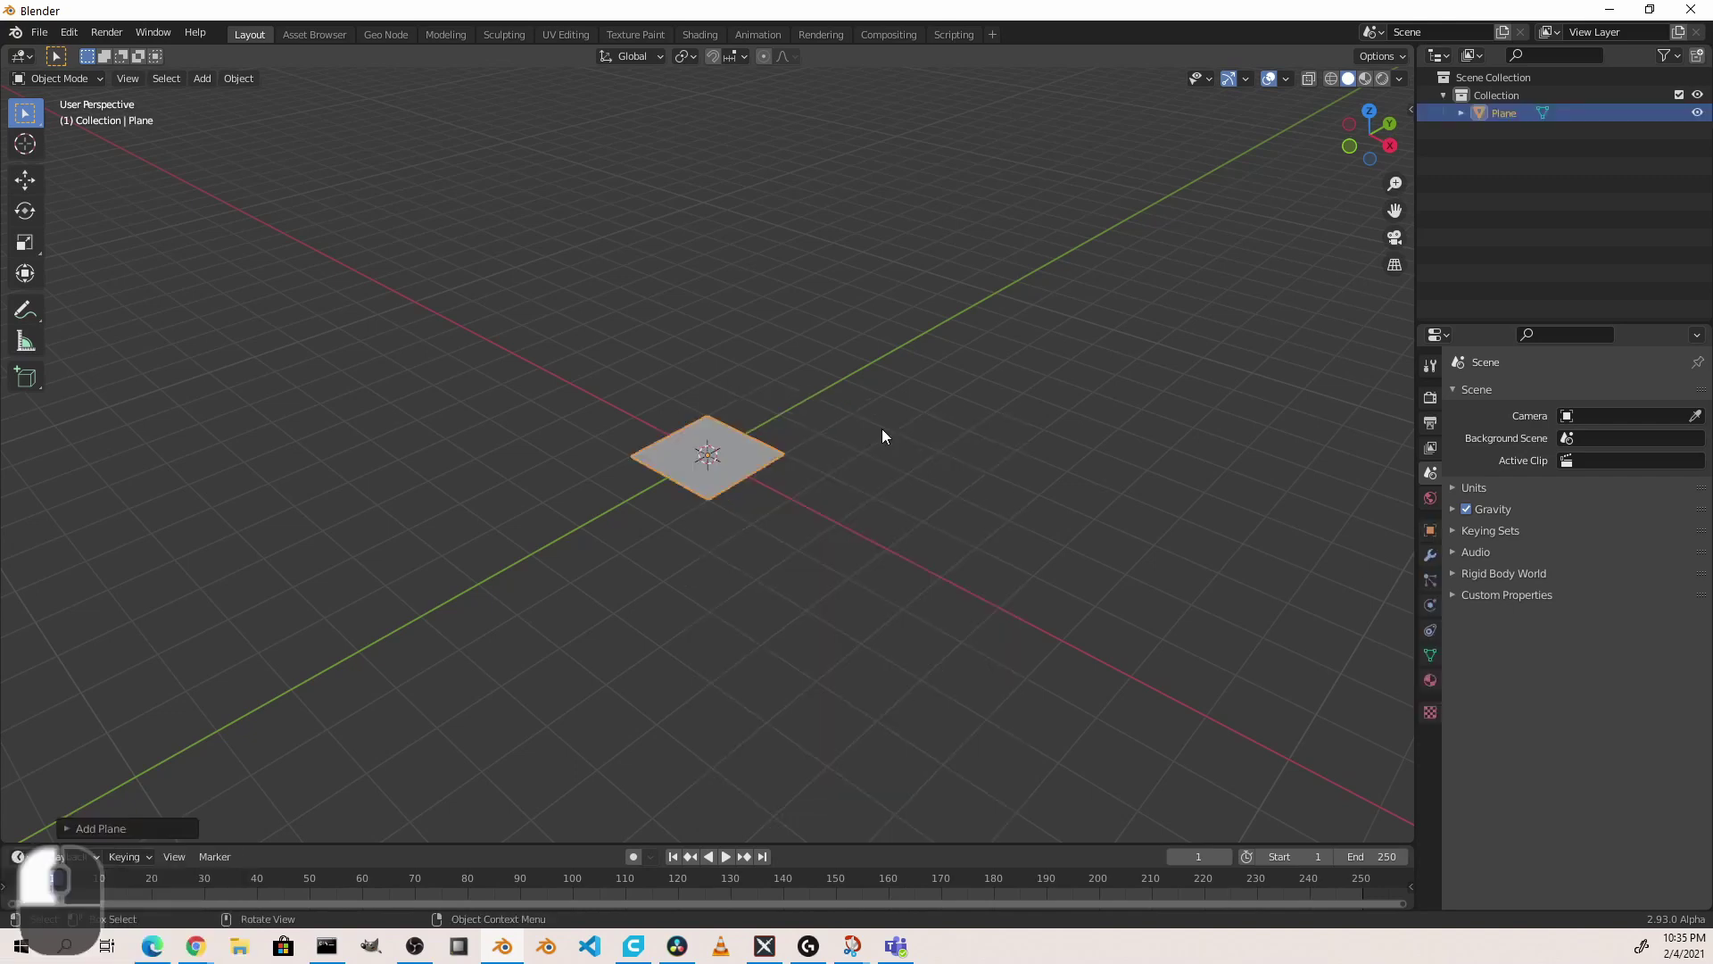
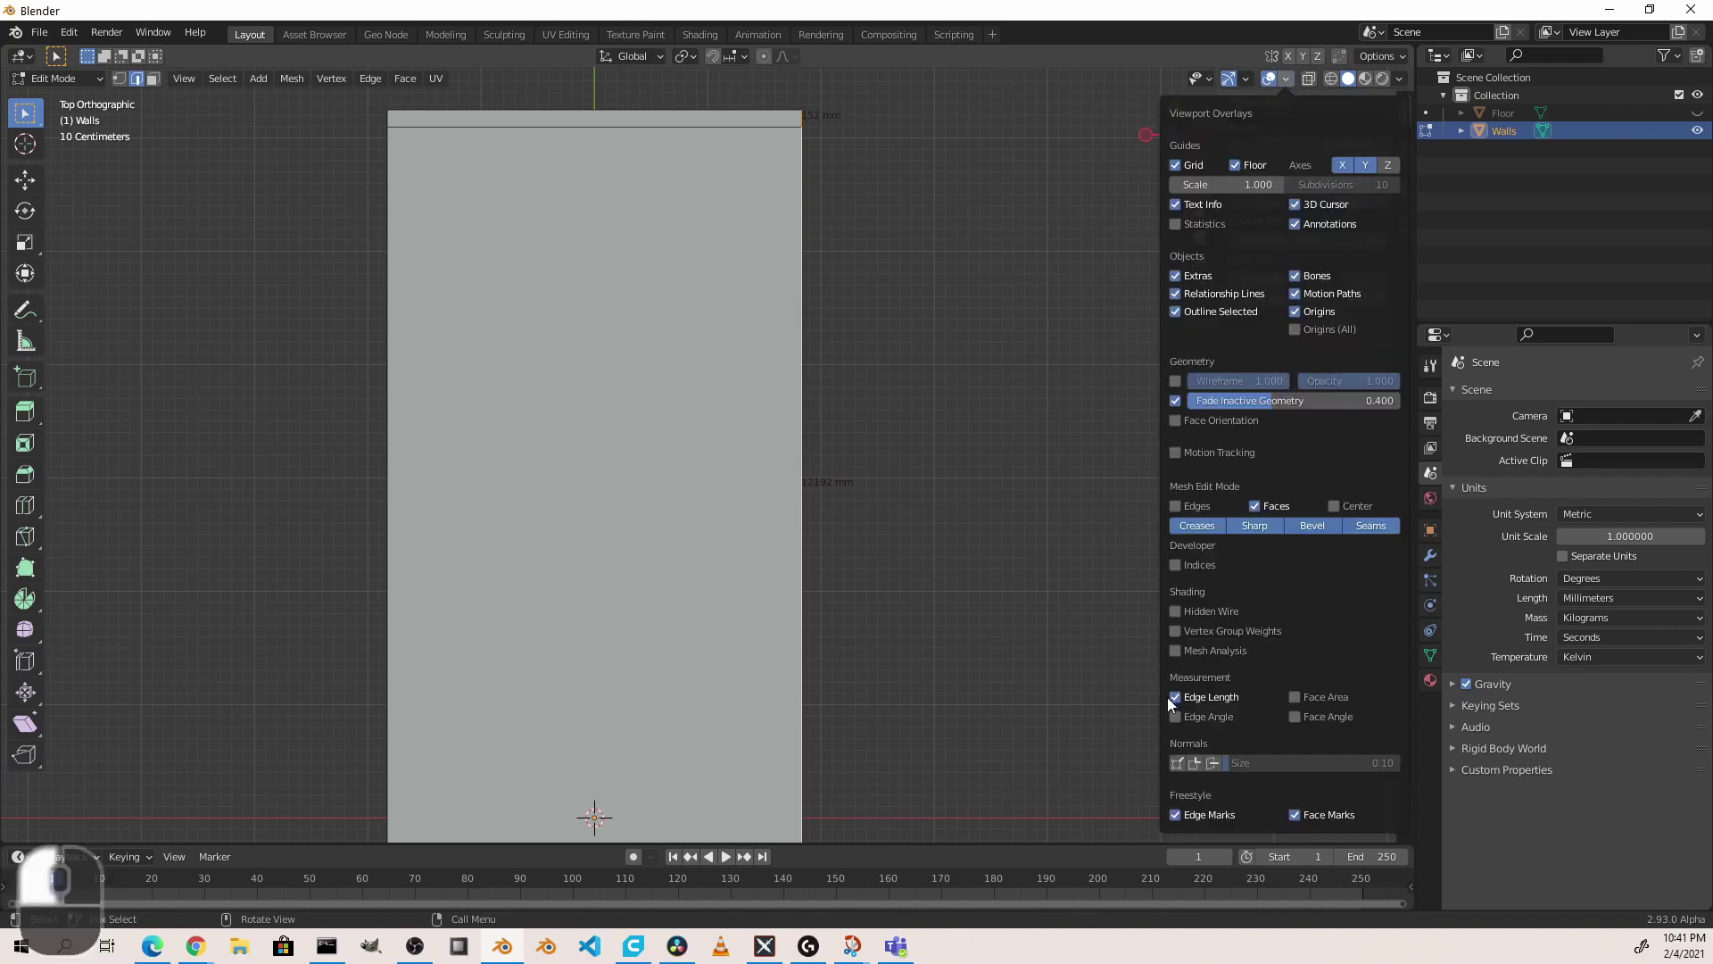
Step: Store the Edge Length overlay toggle in Quick Favorites and show it in the Q favorites list
left_click_drag(1183, 700, 1135, 801)
left_click_drag(1135, 800, 781, 221)
key("q")
left_click(782, 221)
Step: Switch the edge-length labels off on the Walls mesh using the new Quick Favorites entry
key("q")
left_click(782, 223)
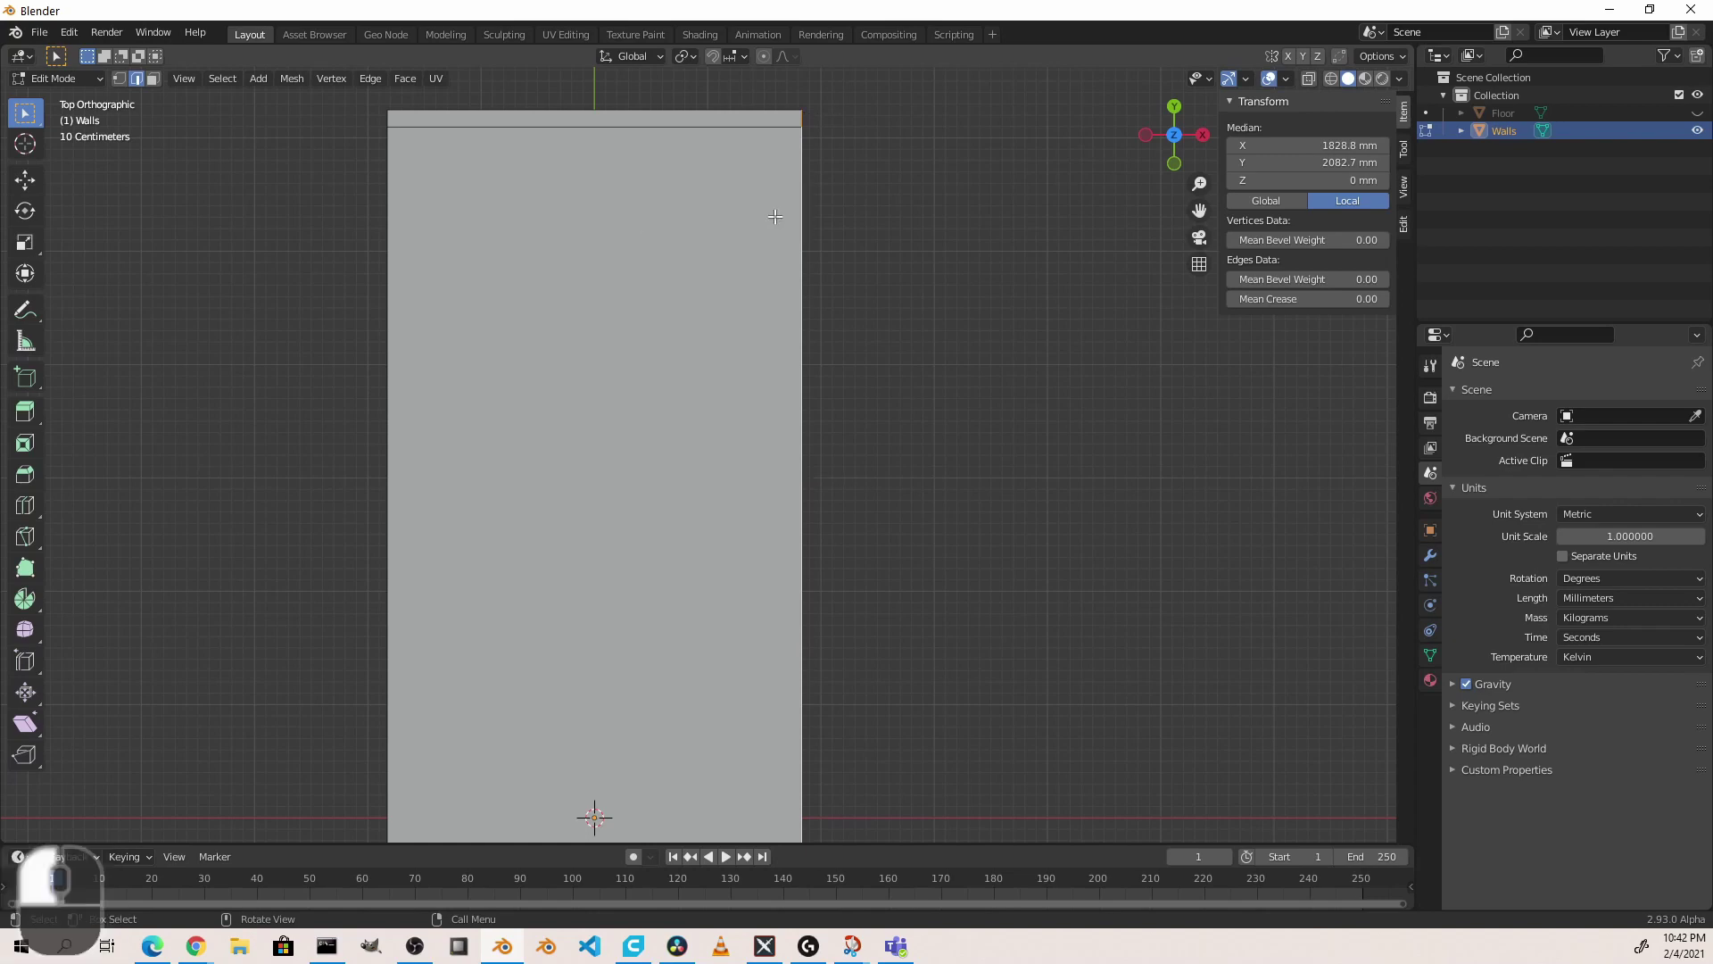
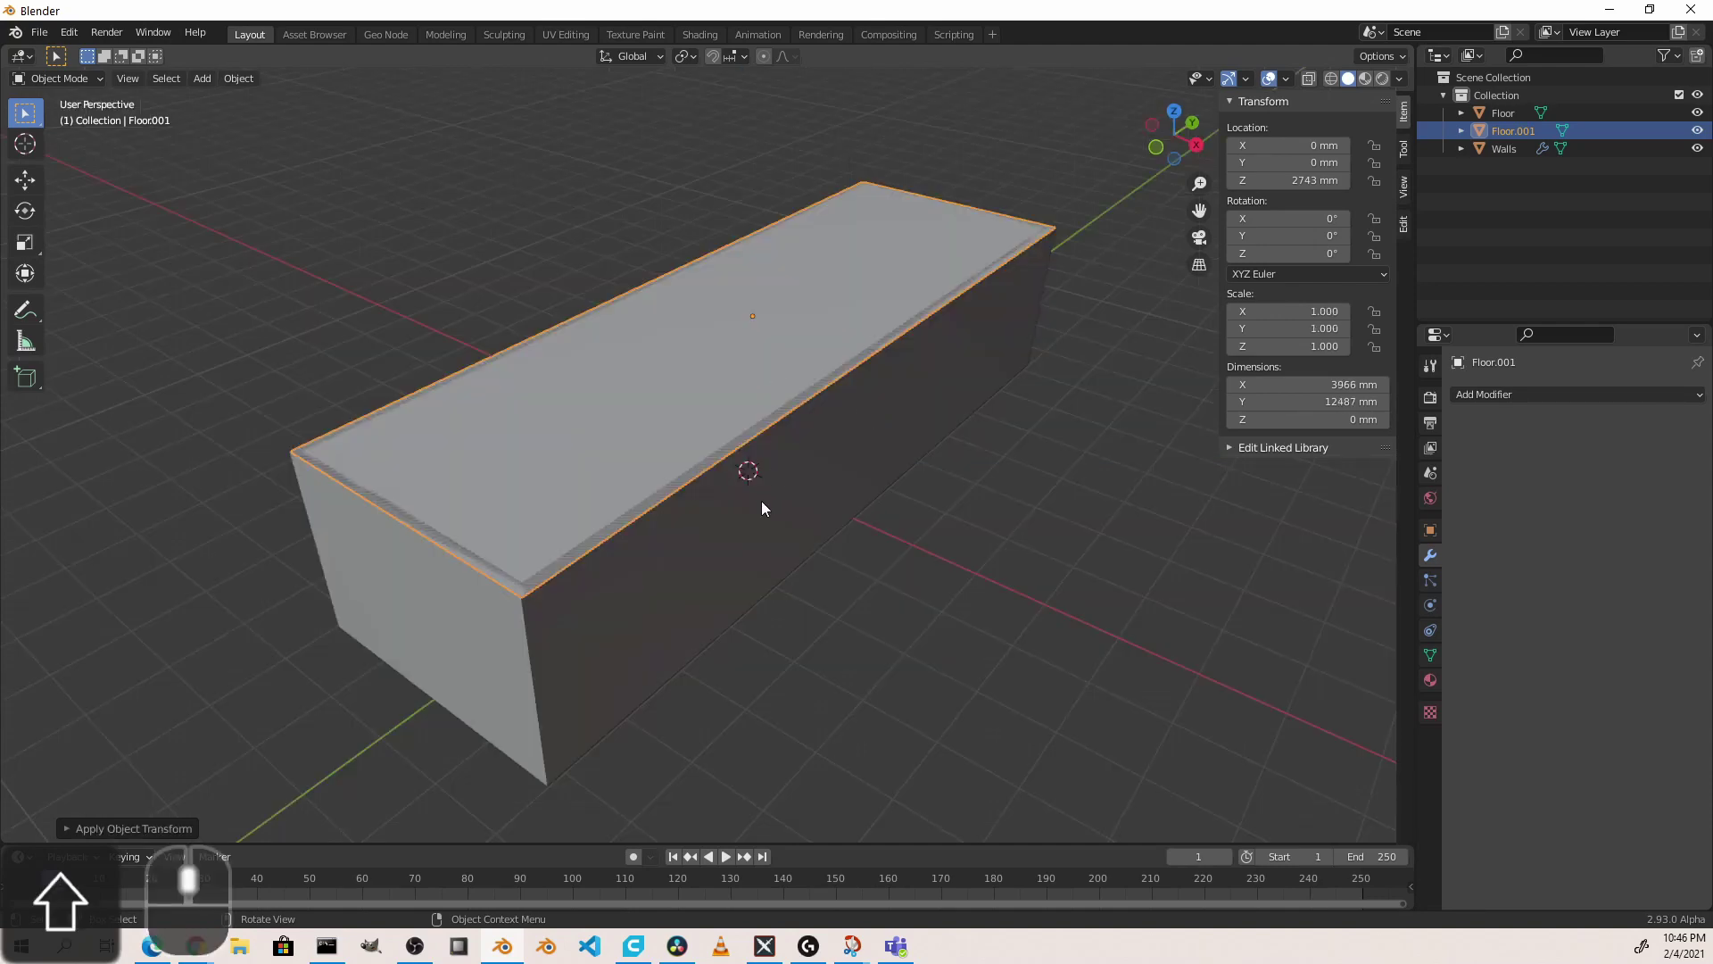
Step: Orbit the view around the room box to check the raised ceiling copy
left_click_drag(780, 377, 798, 208)
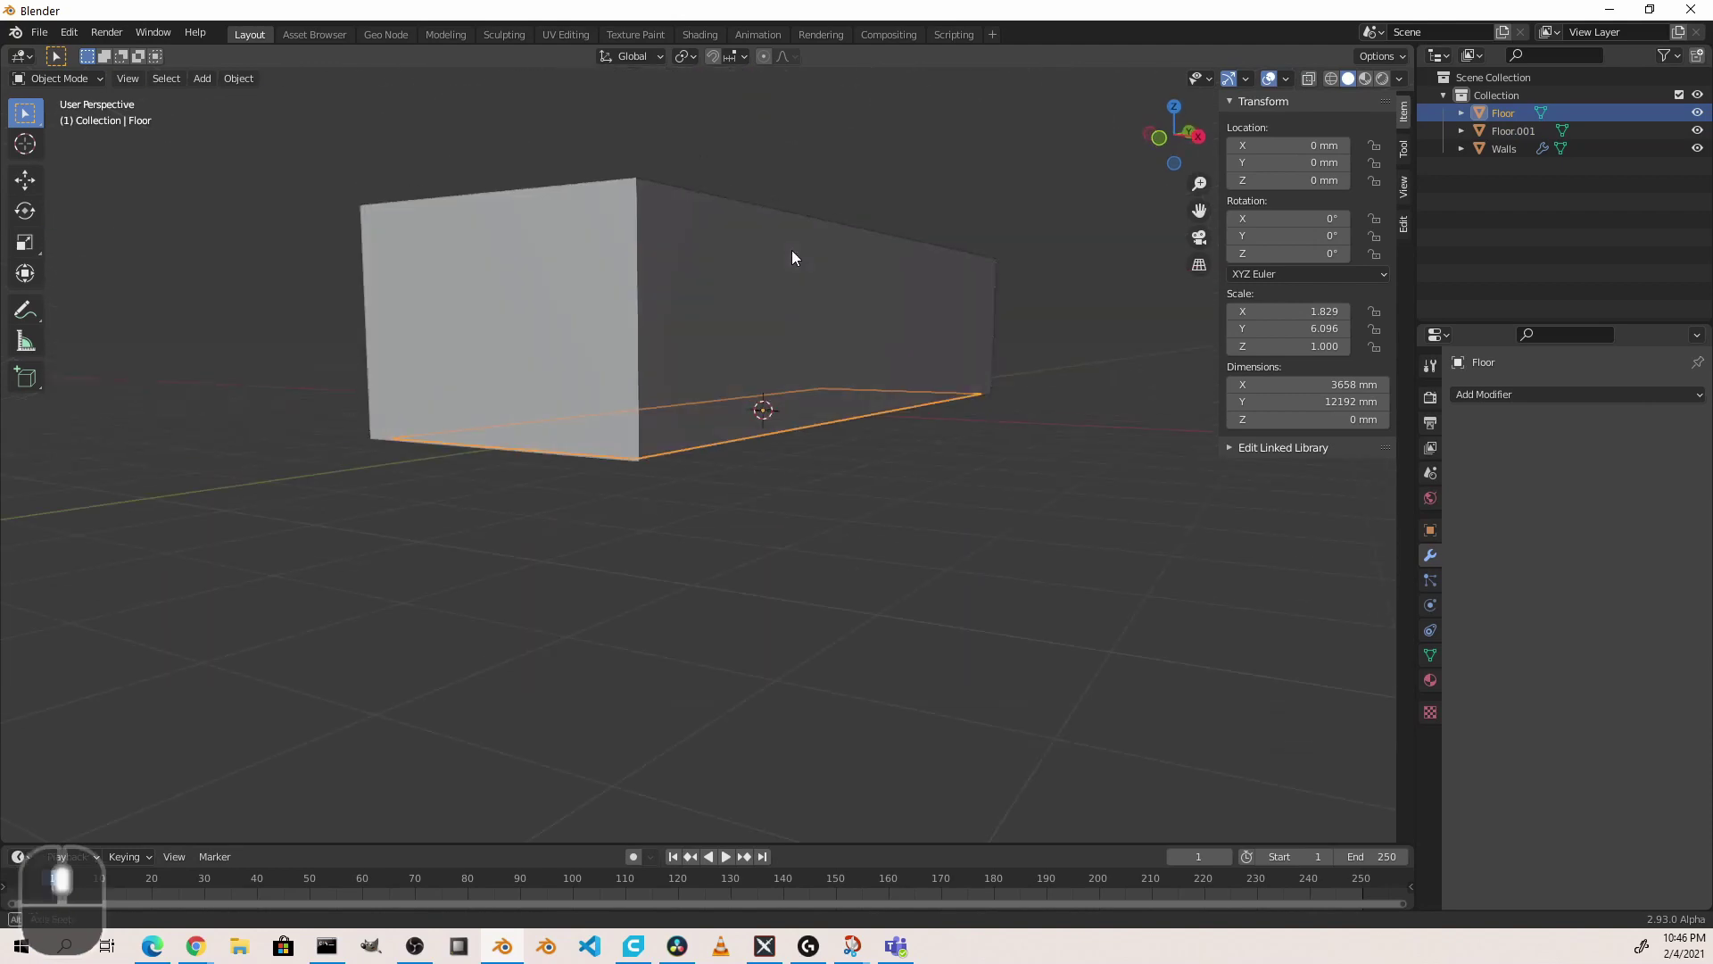
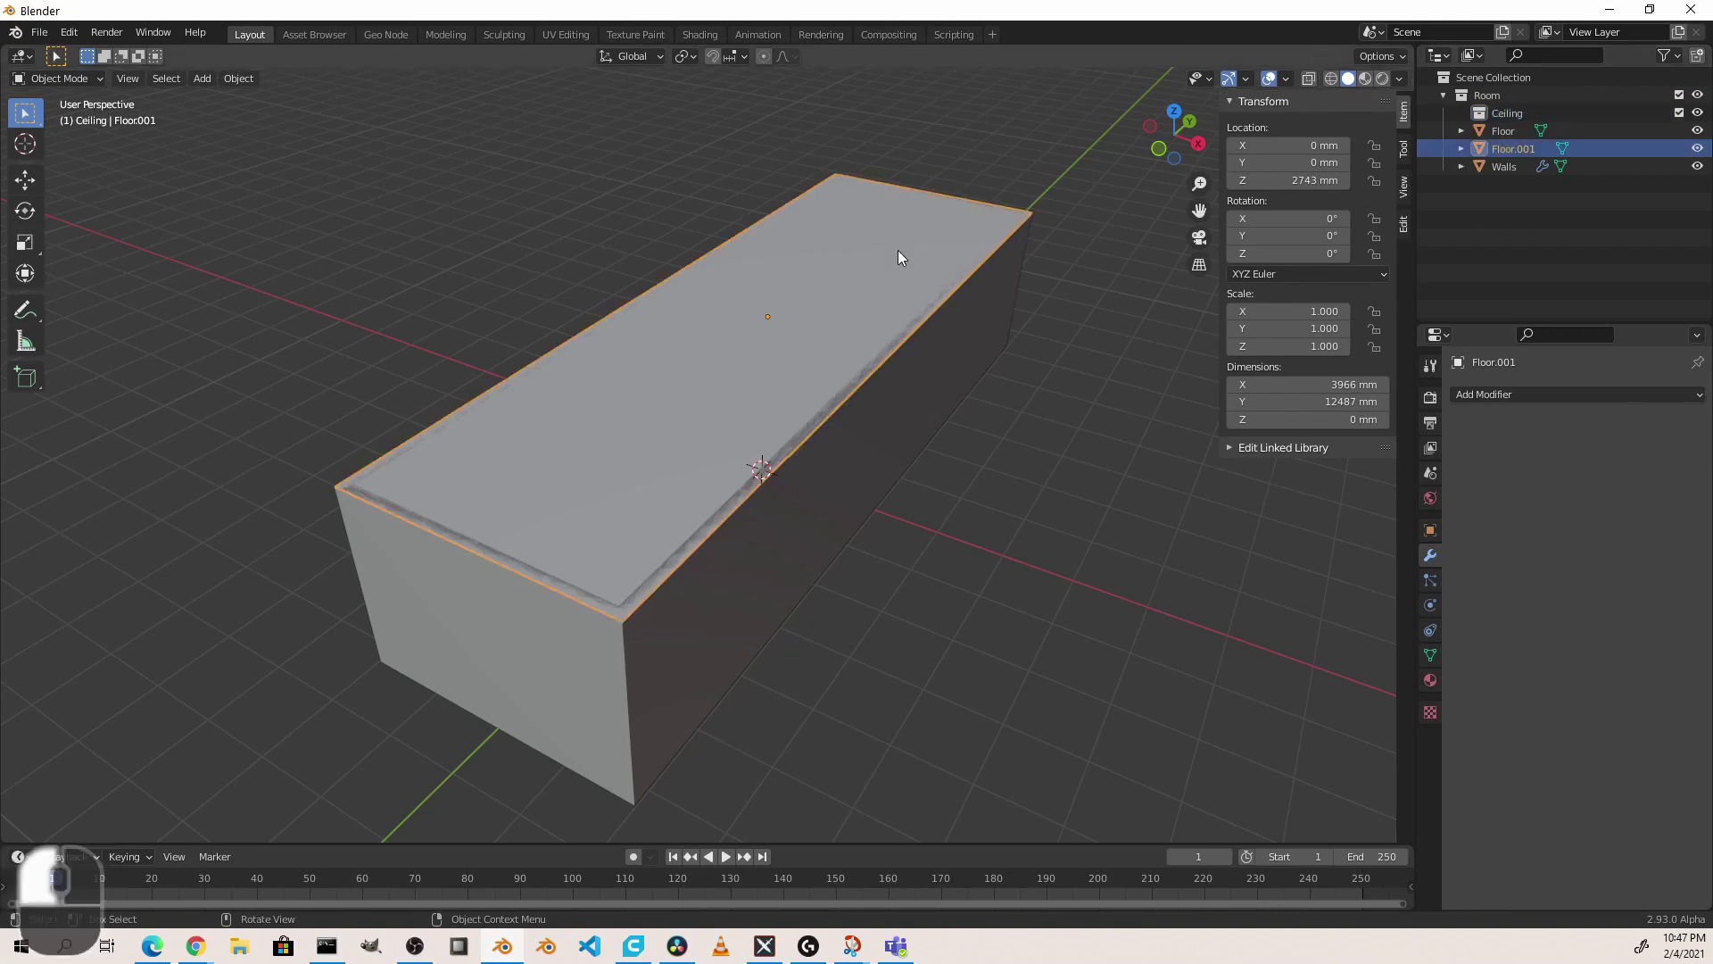
Step: Move the ceiling copy Floor.001 into the Room collection with M
key("m")
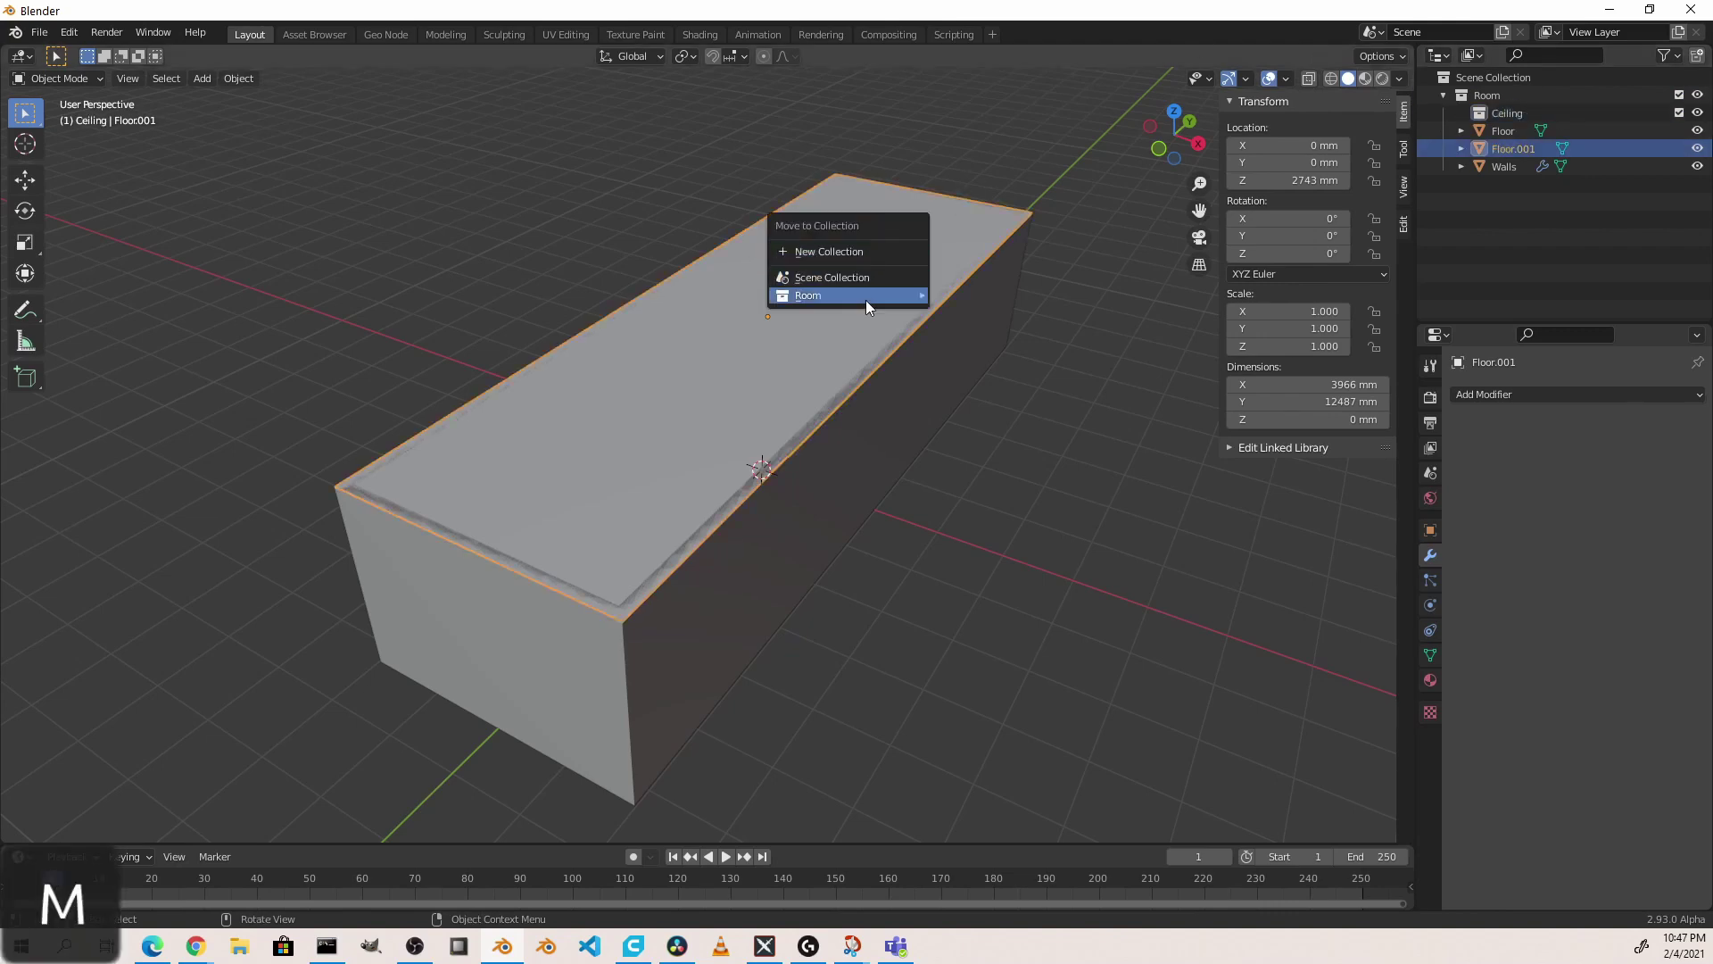
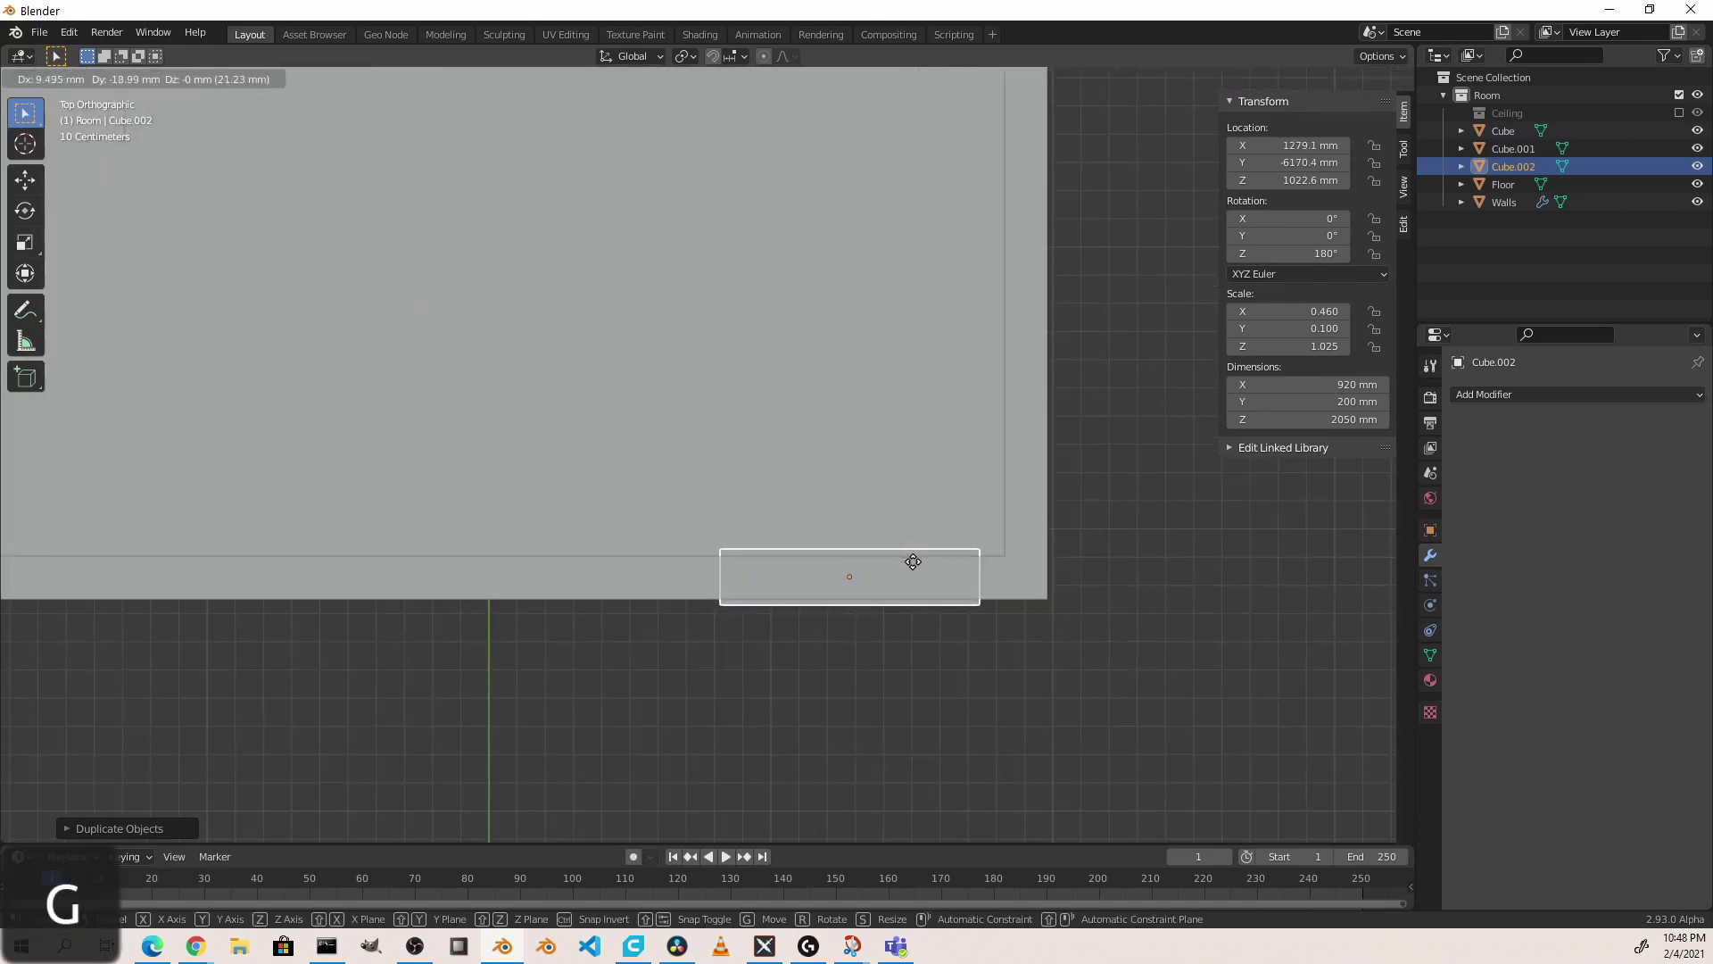
Step: Set the desktop block Cube.004 to an X dimension of 1530 mm
left_click_drag(922, 564, 931, 603)
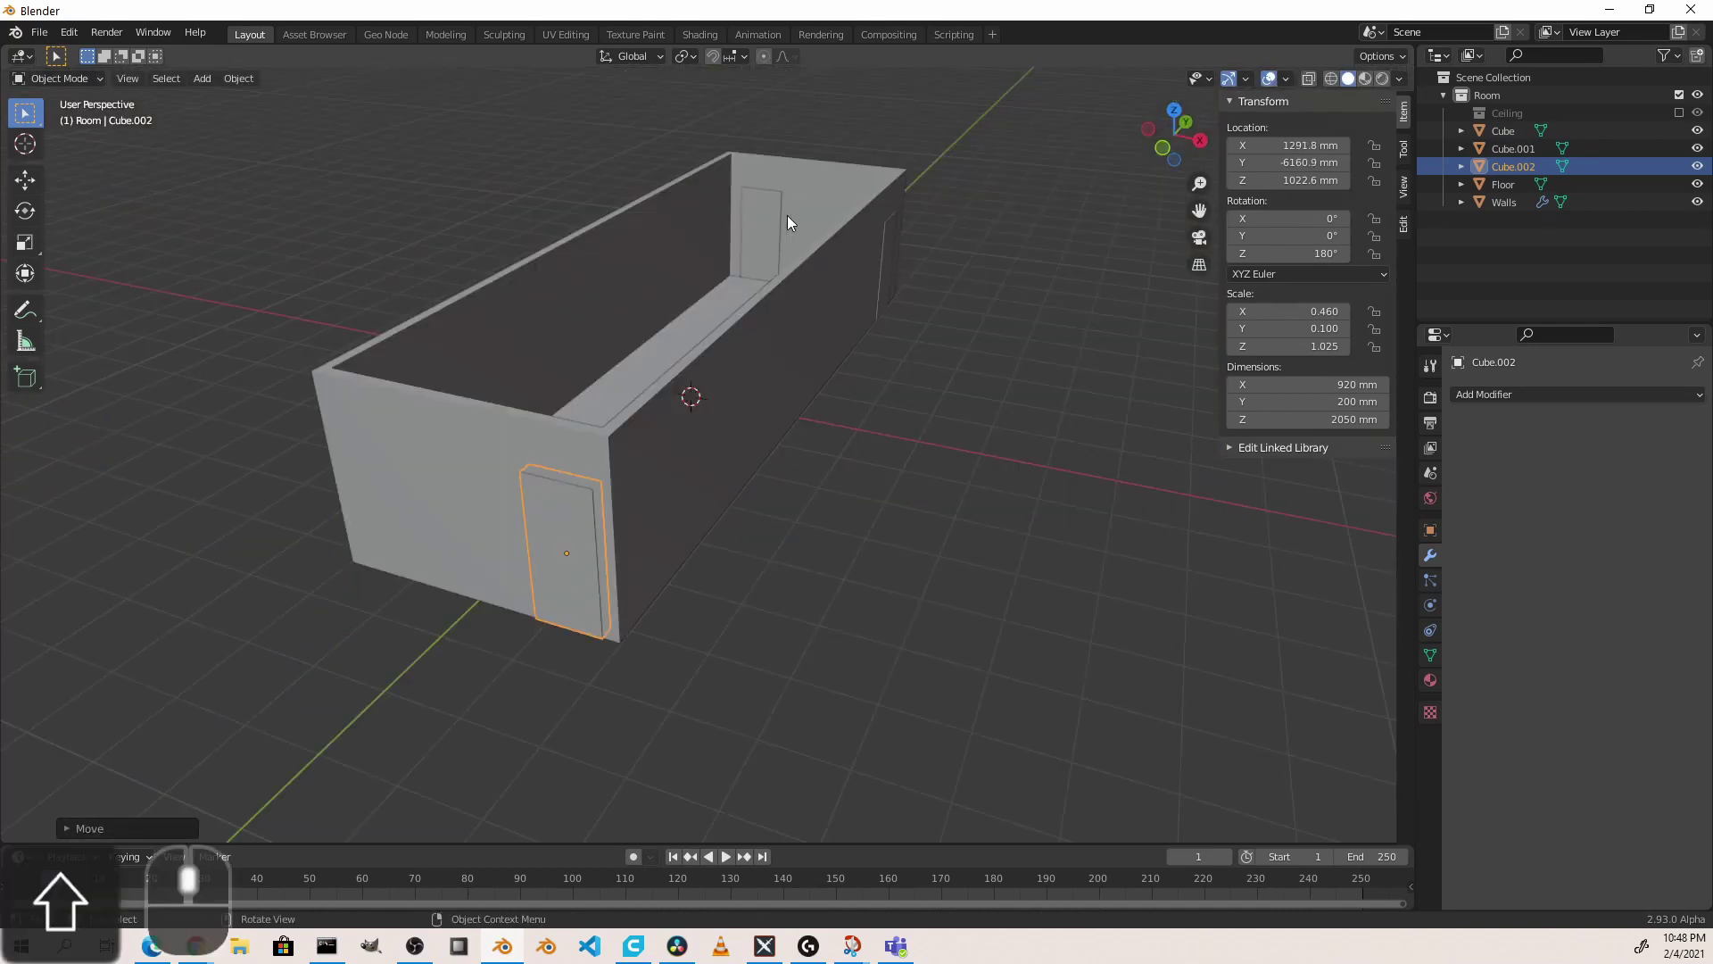
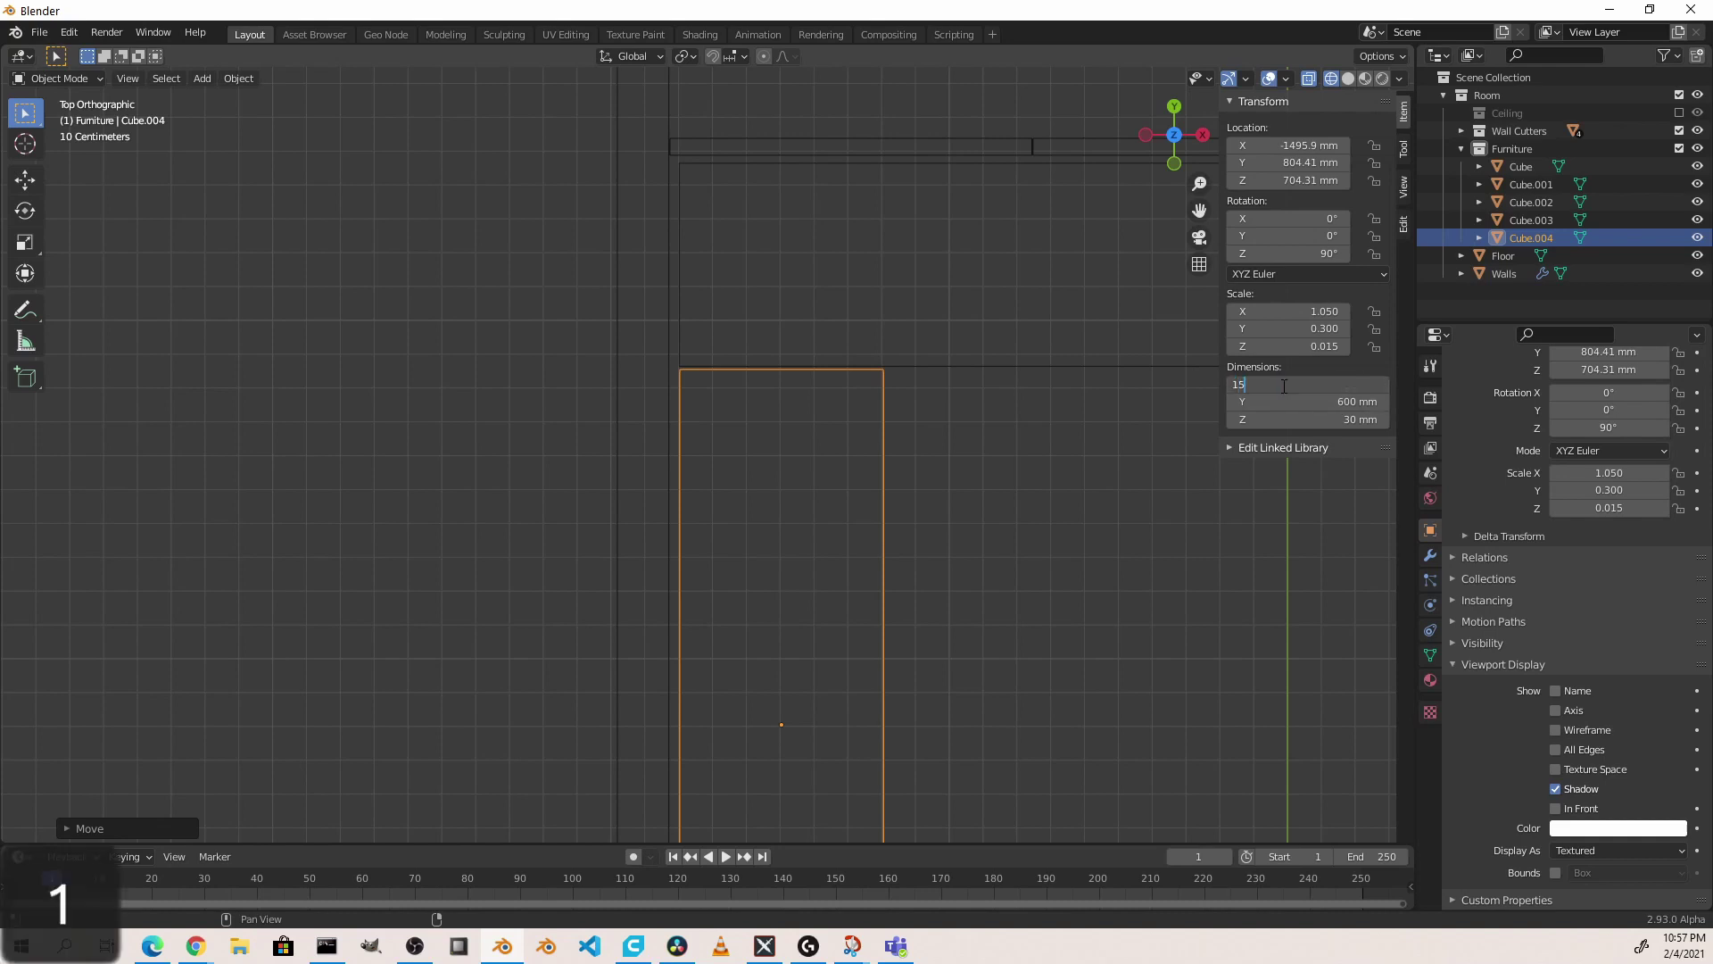
key("c")
key("m")
Step: Slide the Furniture cubes along the Y axis toward the room's other end
key("Return")
left_click_drag(939, 476, 962, 444)
key("`")
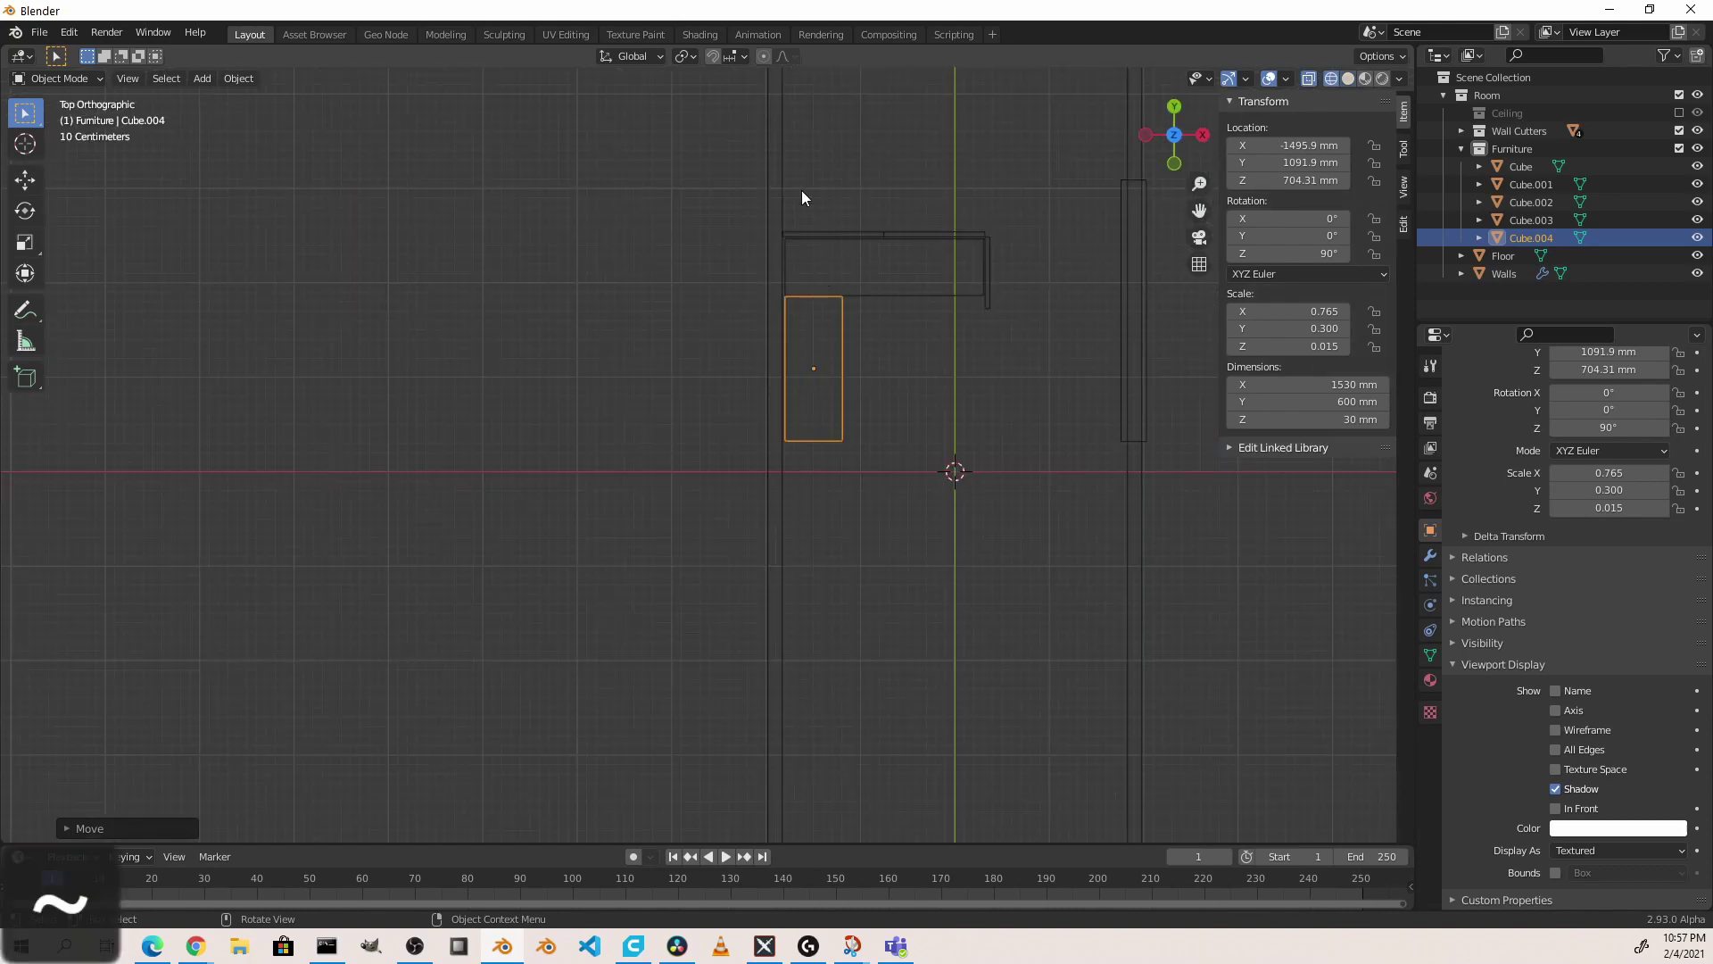
left_click_drag(810, 211, 931, 676)
middle_click(931, 677)
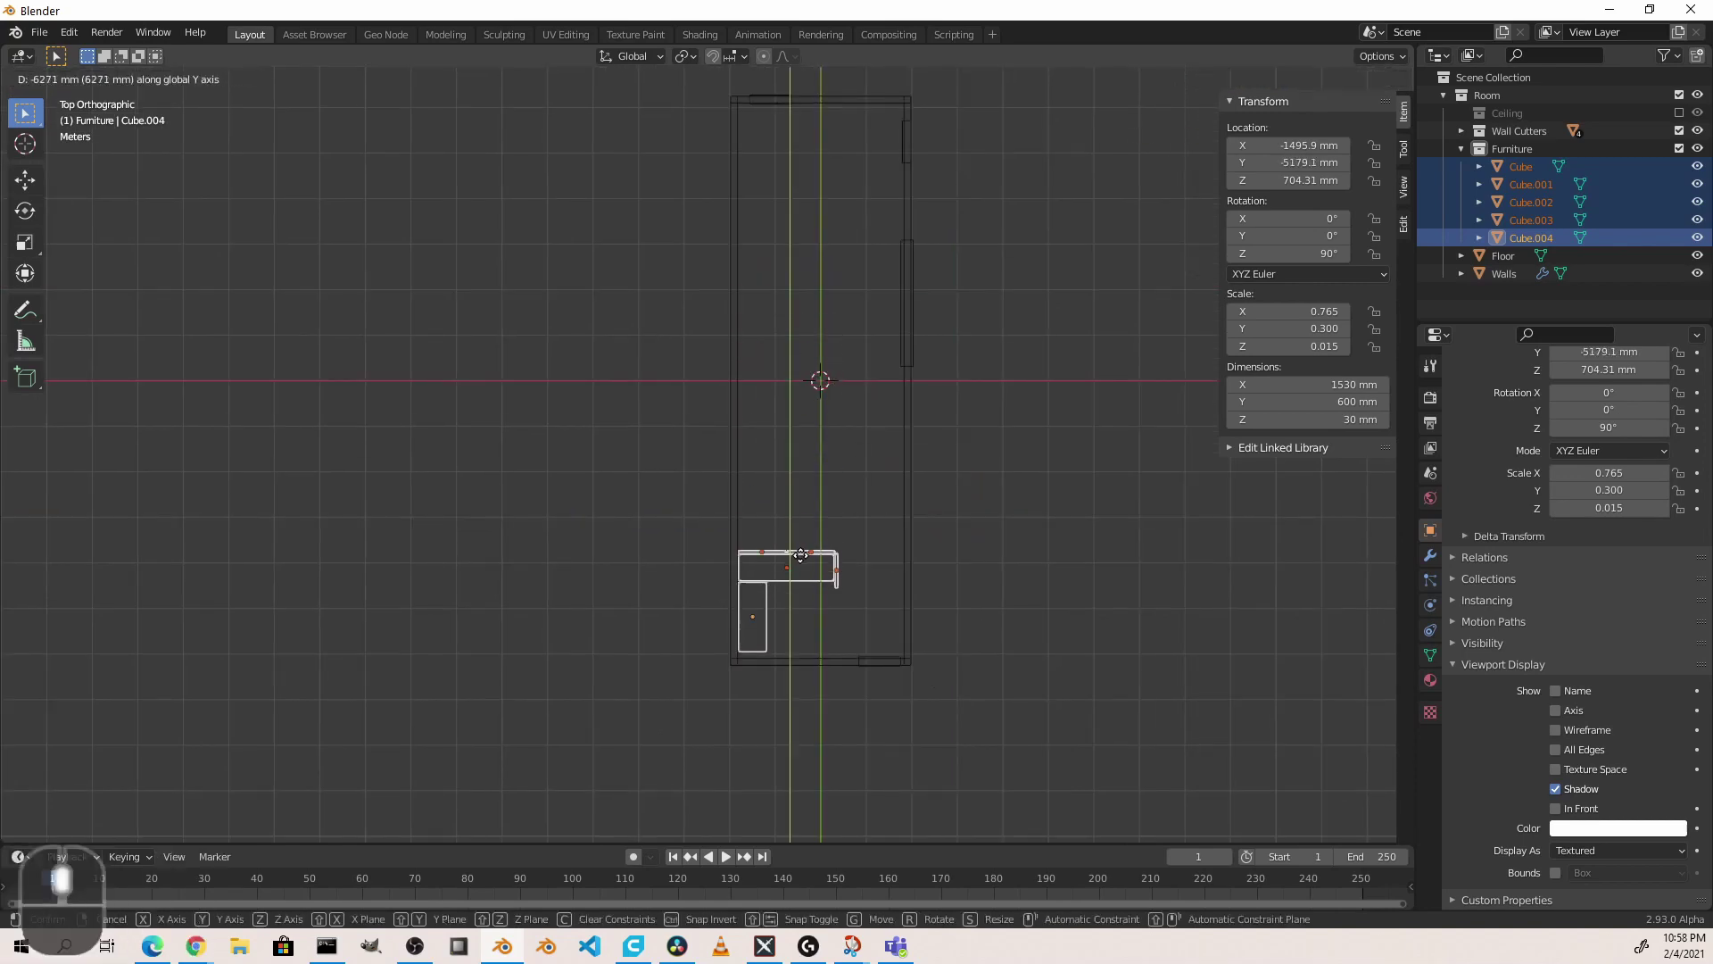
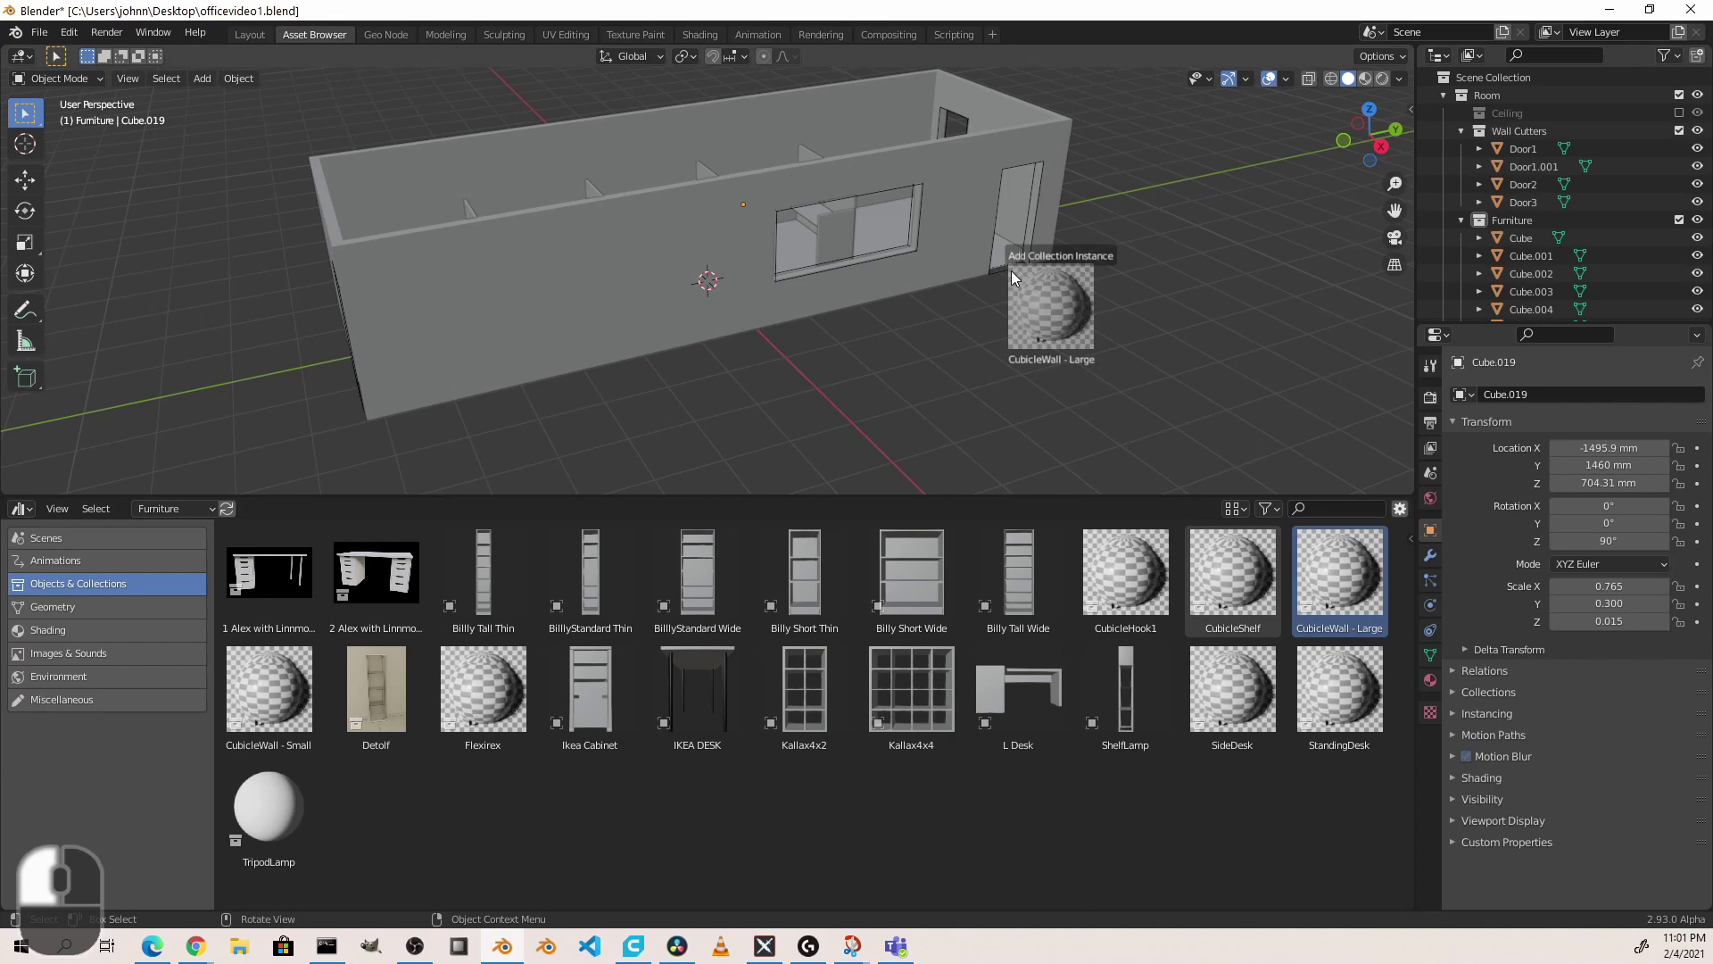
Step: Position CubicleWall - Large instances over the furniture blocks in top view
key("`")
middle_click(684, 194)
key("g")
left_click(658, 171)
key("g")
left_click(686, 216)
key("`")
key("z")
middle_click(762, 273)
key("g")
left_click(783, 431)
left_click(809, 217)
Step: Duplicate the cubicle wall instance along X to start a row of cubicles
scroll("down", 3)
key("shift+d")
middle_click(971, 230)
left_click(976, 236)
left_click_drag(909, 222, 876, 136)
key("x")
left_click_drag(876, 135, 913, 144)
key("x")
left_click(914, 145)
Step: Drag another CubicleWall - Large asset from the browser into the far end of the room
middle_click(265, 34)
left_click_drag(266, 34, 919, 256)
left_click_drag(919, 256, 424, 660)
scroll("down", 3)
left_click_drag(503, 607, 505, 475)
Step: Select the six leftover furniture cubes and delete them
key("`")
left_click_drag(702, 549, 706, 389)
key("z")
left_click_drag(706, 389, 742, 394)
left_click(742, 394)
left_click(737, 563)
left_click(712, 567)
left_click_drag(697, 468, 723, 644)
left_click_drag(723, 644, 668, 109)
key("x")
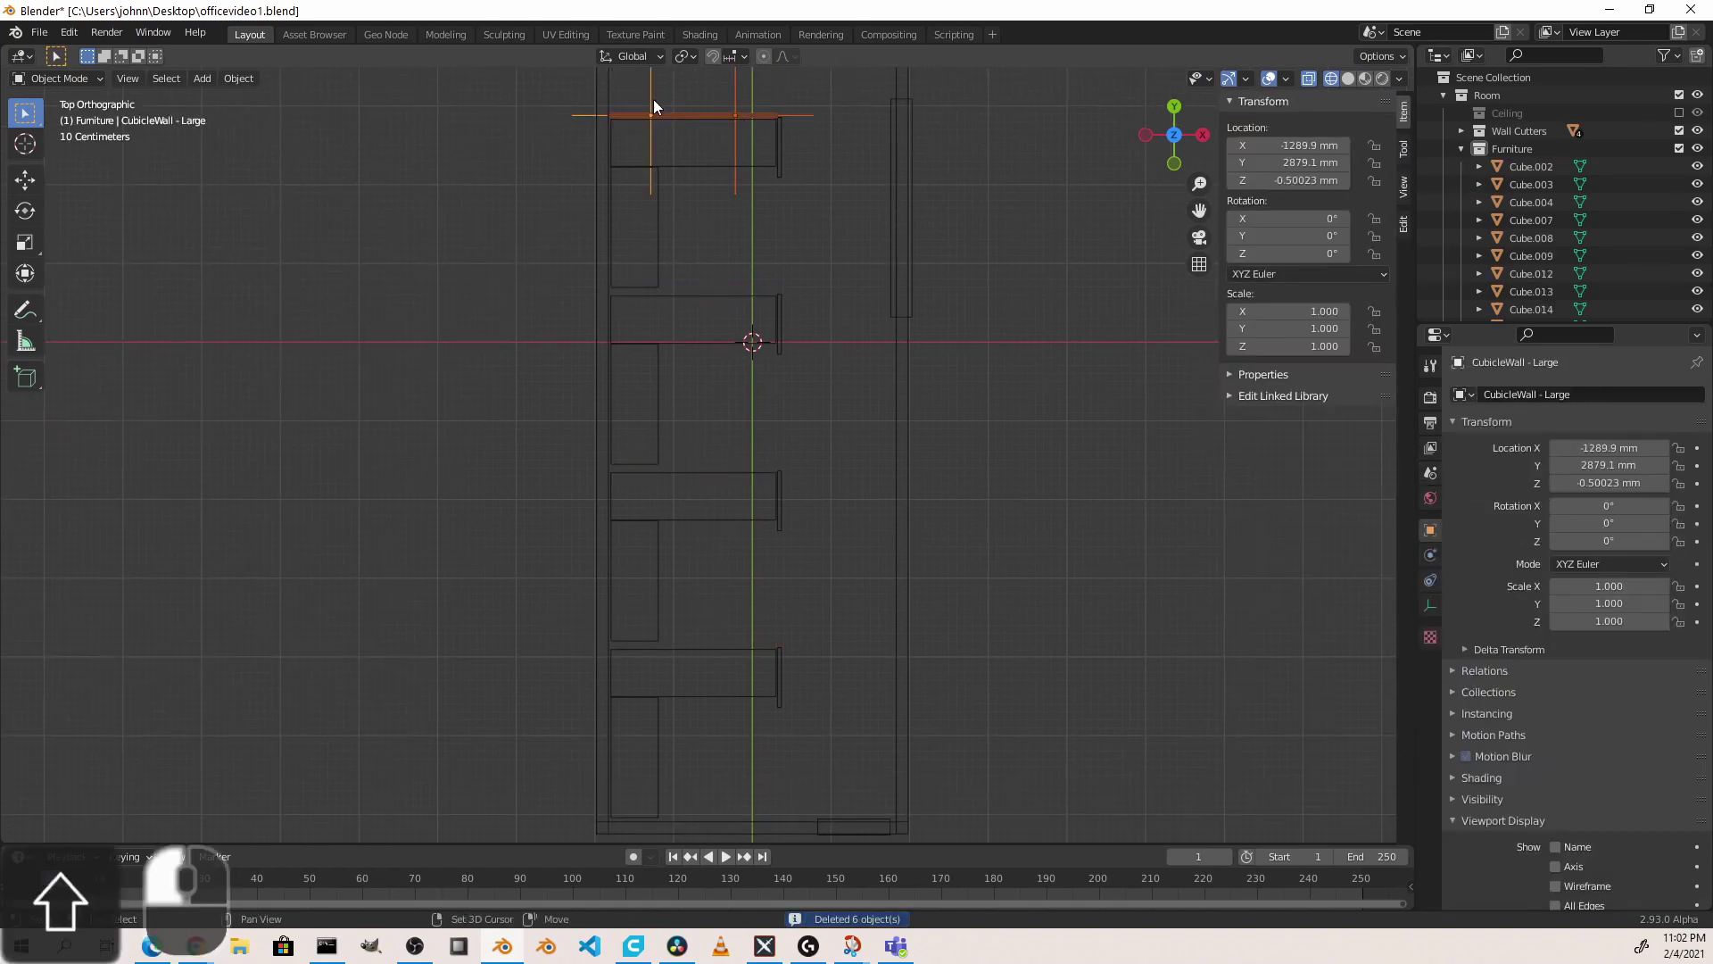